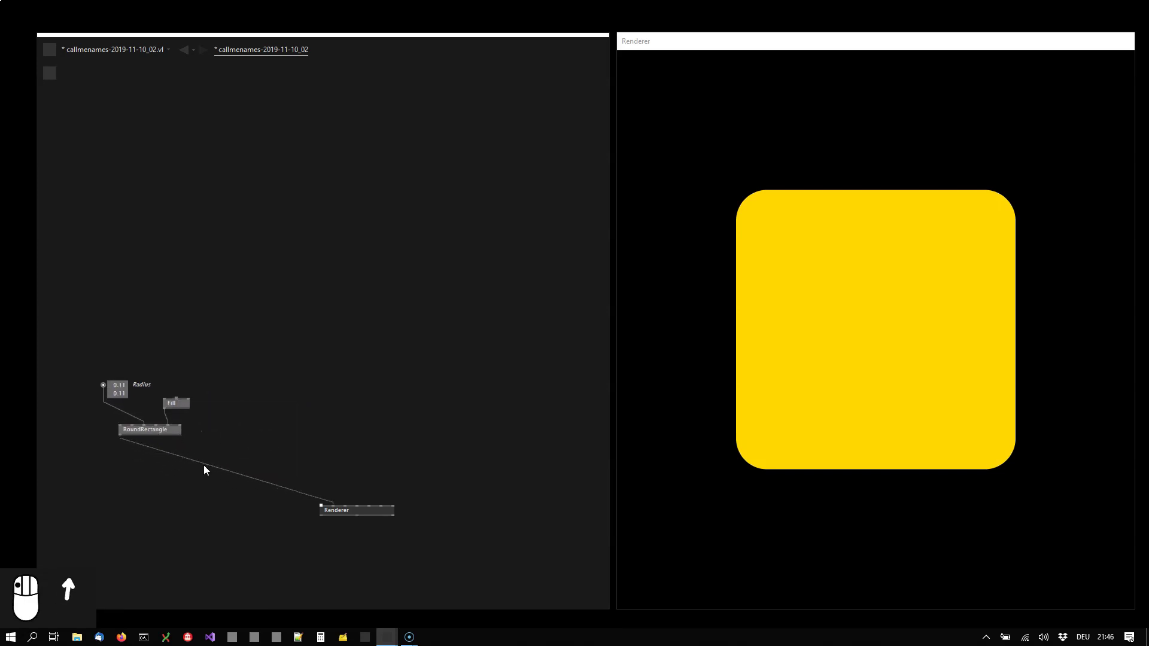
# Step: Insert a Group node before the Renderer and connect an Oval into it
pyautogui.moveTo(208, 471); pyautogui.dragTo(208, 471)
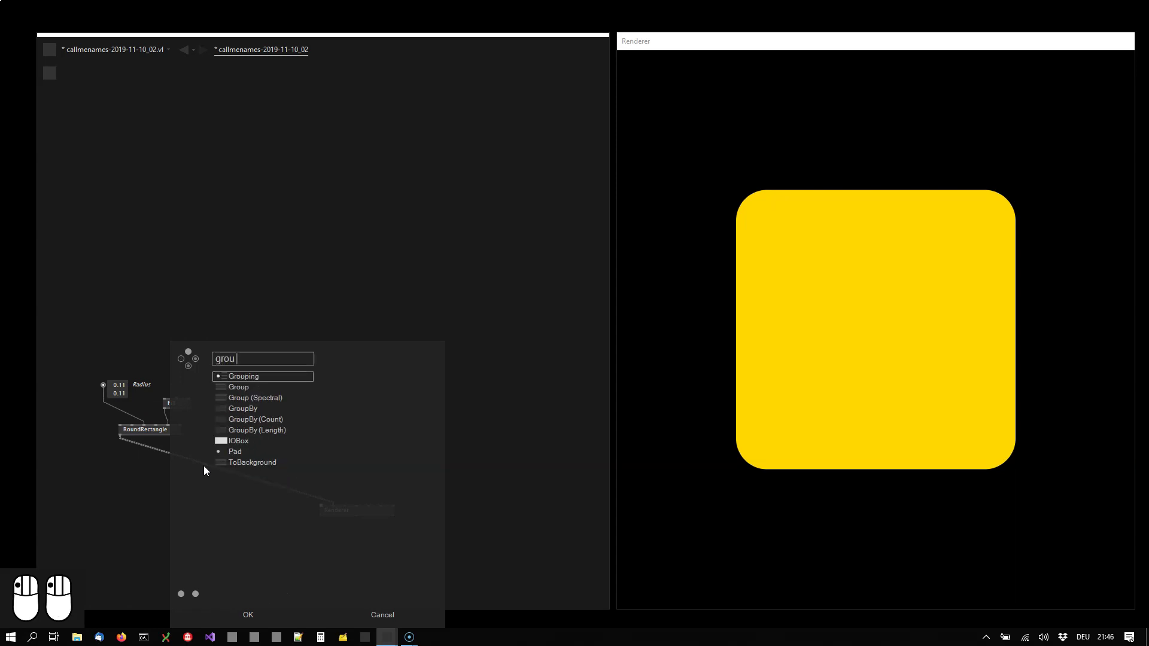
pyautogui.moveTo(254, 392); pyautogui.dragTo(260, 477)
pyautogui.moveTo(261, 378); pyautogui.dragTo(311, 380)
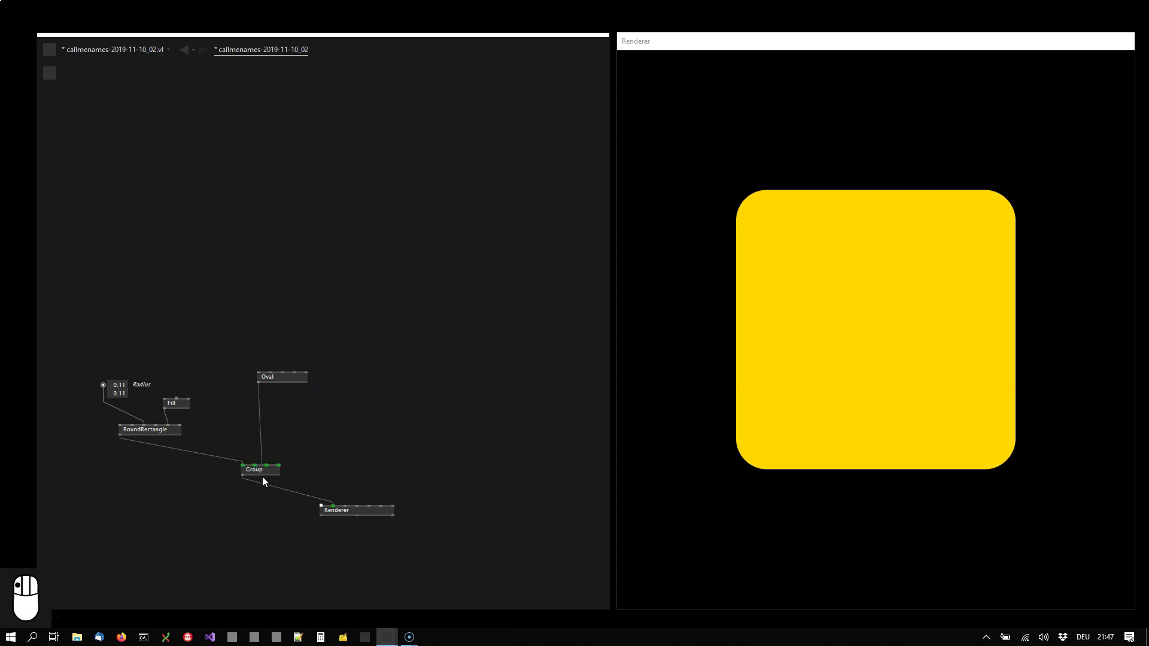
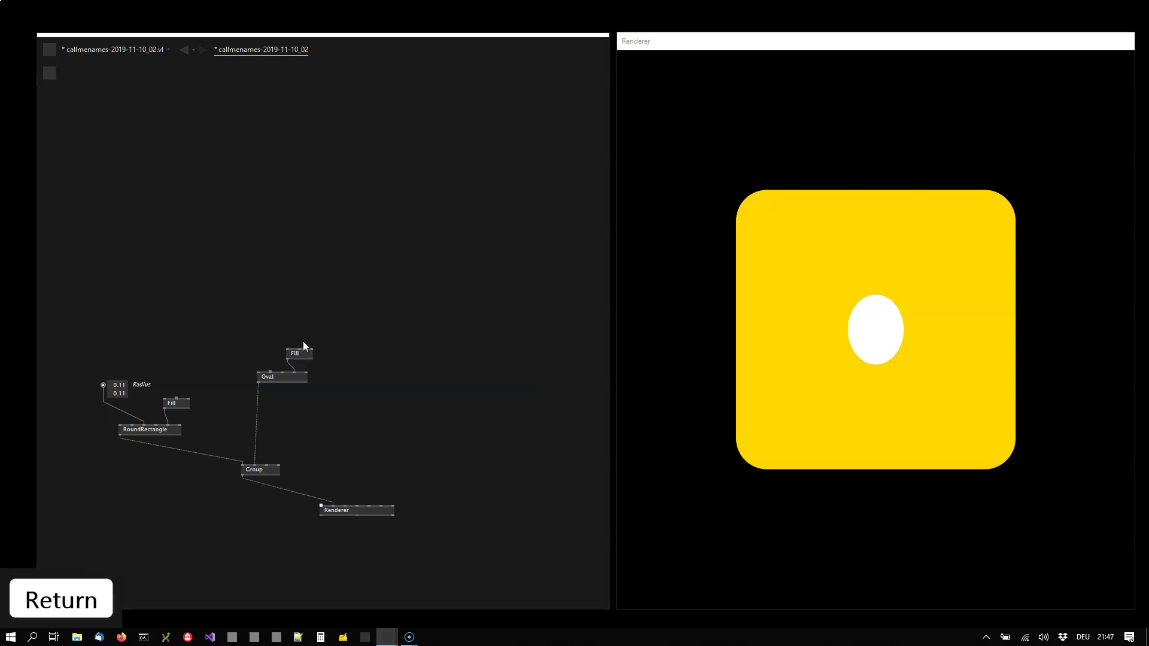
# Step: Give the oval a black Fill and shift it up-left into the left-eye position
pyautogui.moveTo(306, 354); pyautogui.dragTo(306, 354)
pyautogui.press('Return')
pyautogui.moveTo(263, 377); pyautogui.dragTo(271, 365)
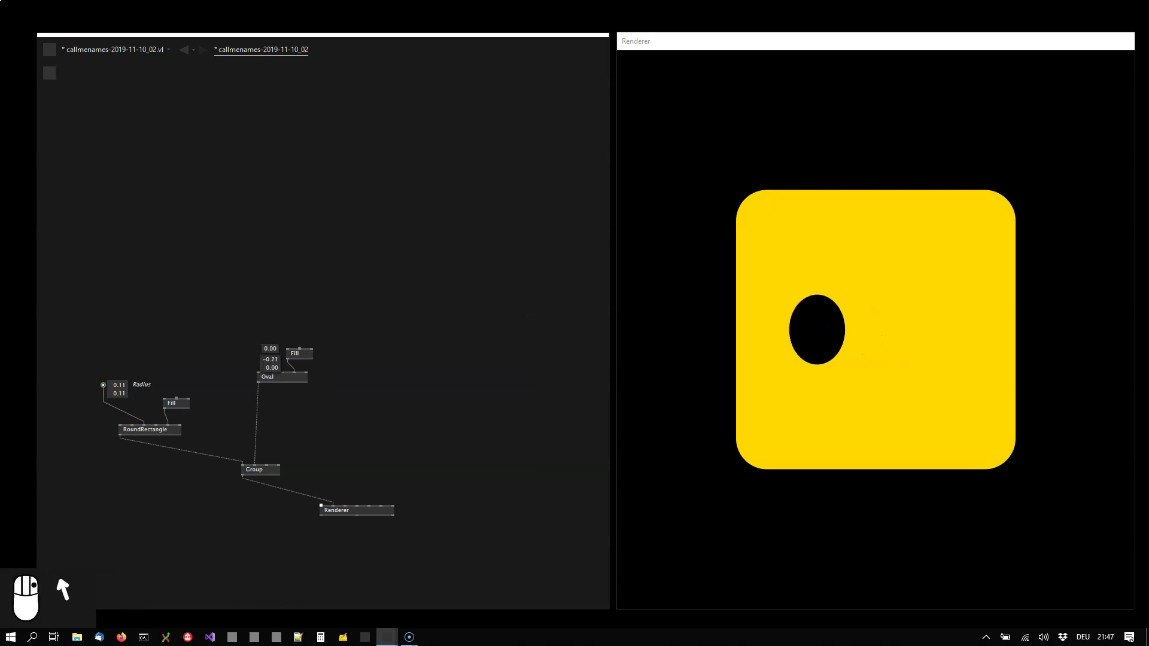
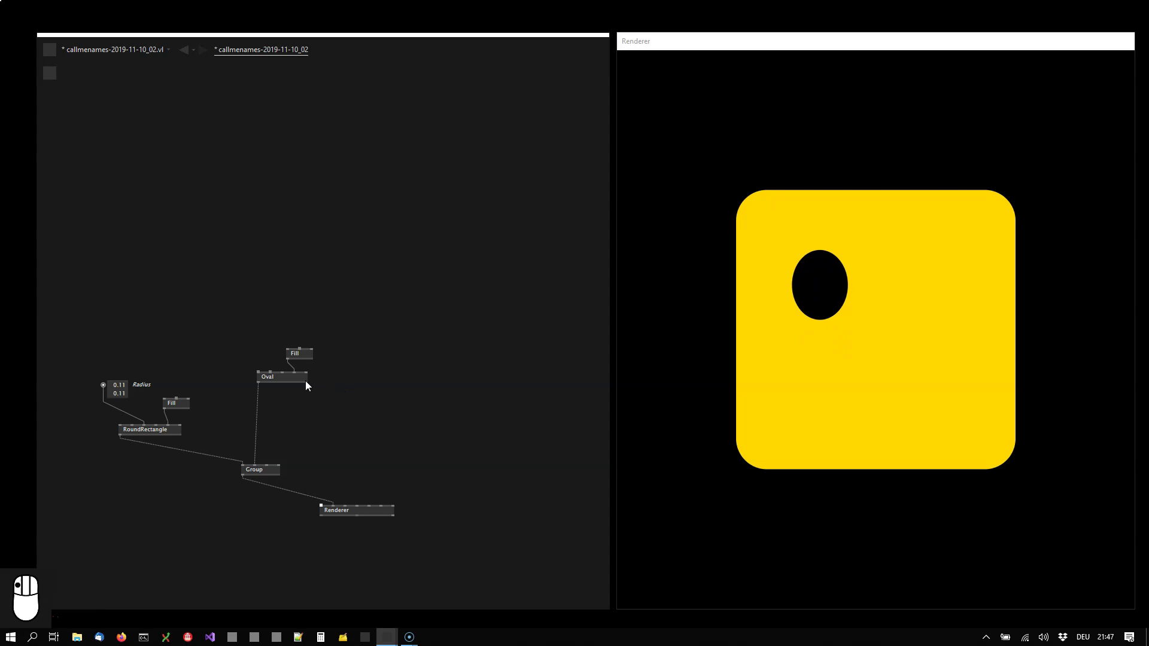
# Step: Duplicate the eye oval with Ctrl+D to make the right eye
pyautogui.press('ctrl+d')
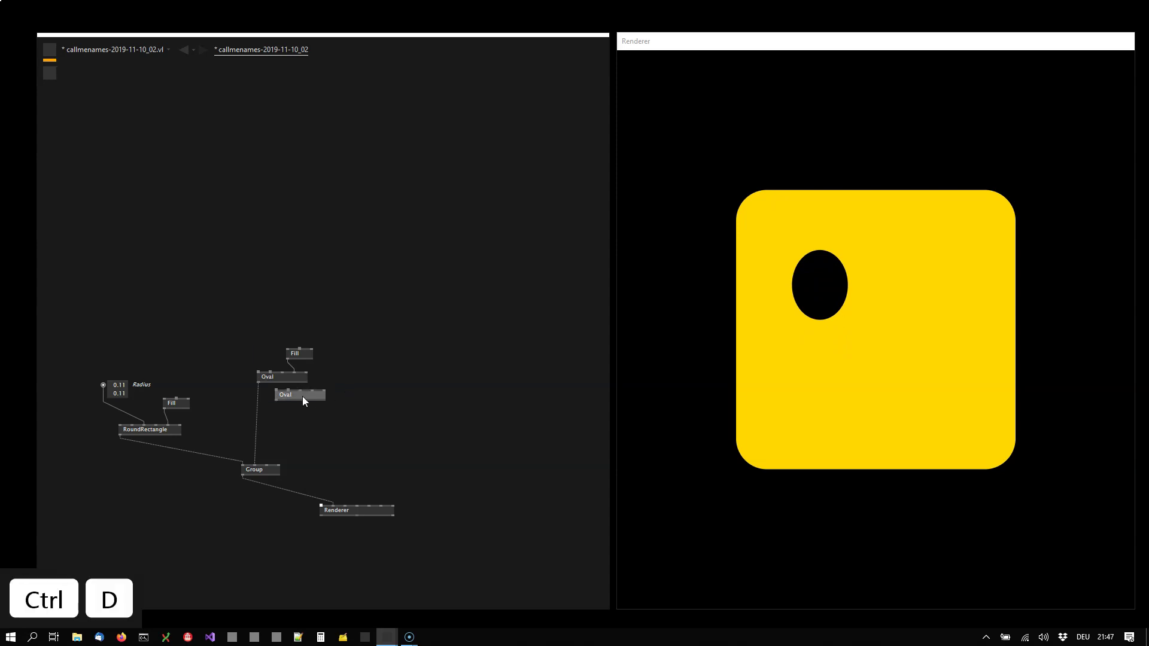
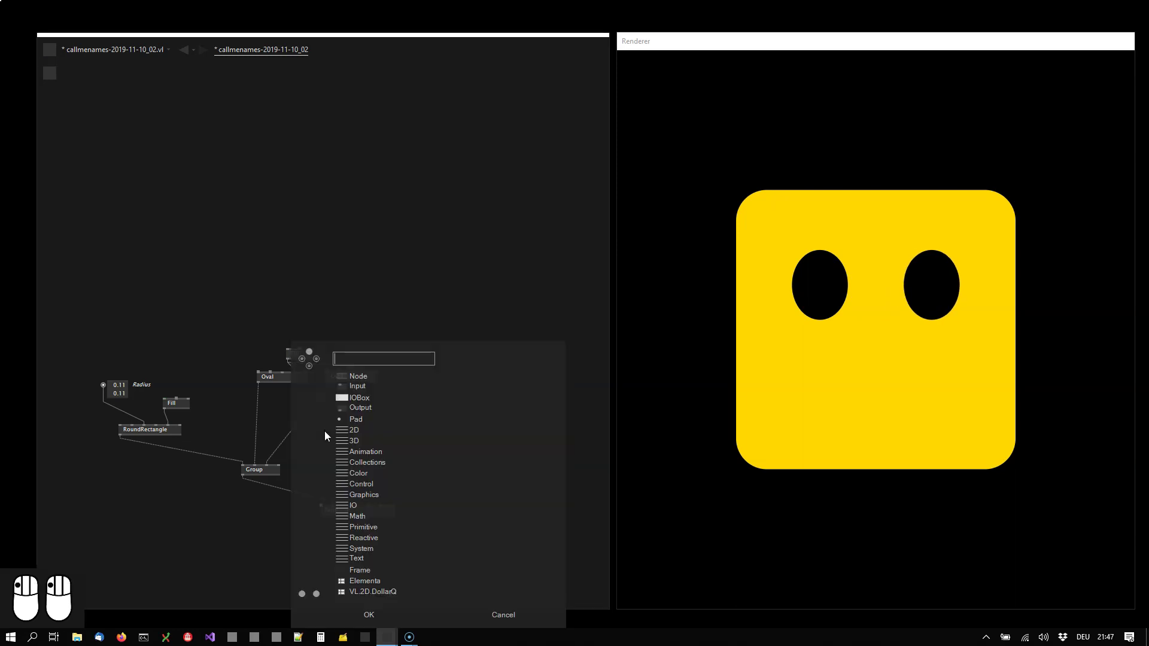
# Step: Add a Segment shape with a Stroke into the Group as the mouth
pyautogui.click(329, 437)
pyautogui.press('Return')
pyautogui.click(292, 473)
pyautogui.moveTo(332, 381); pyautogui.dragTo(357, 443)
pyautogui.moveTo(350, 379); pyautogui.dragTo(409, 356)
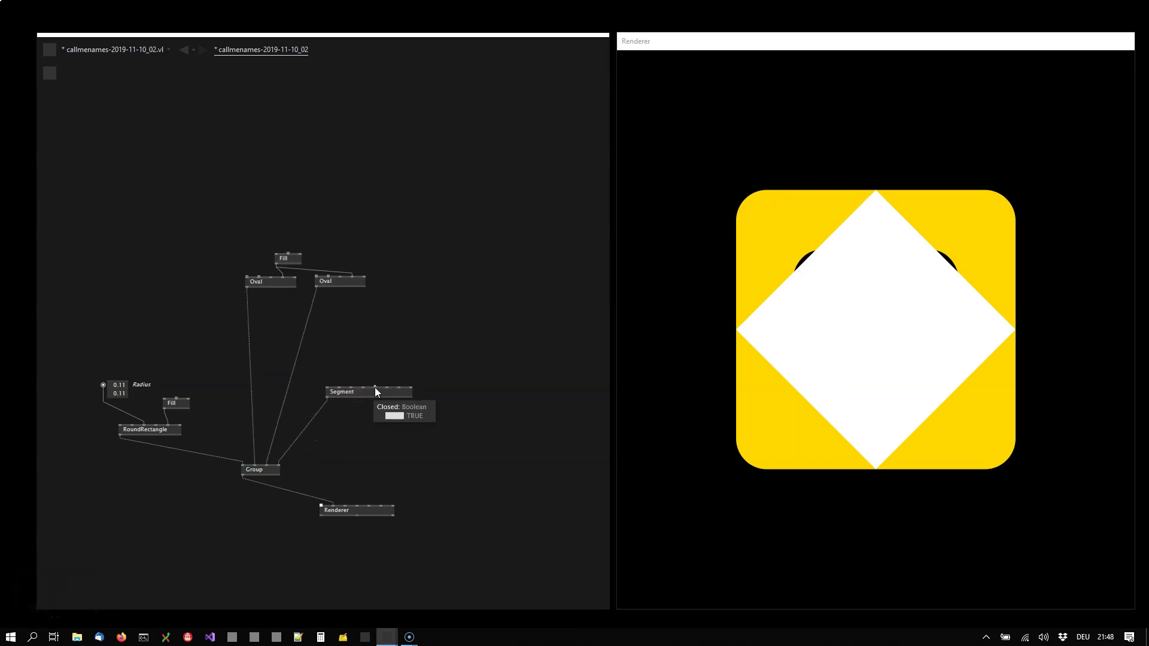
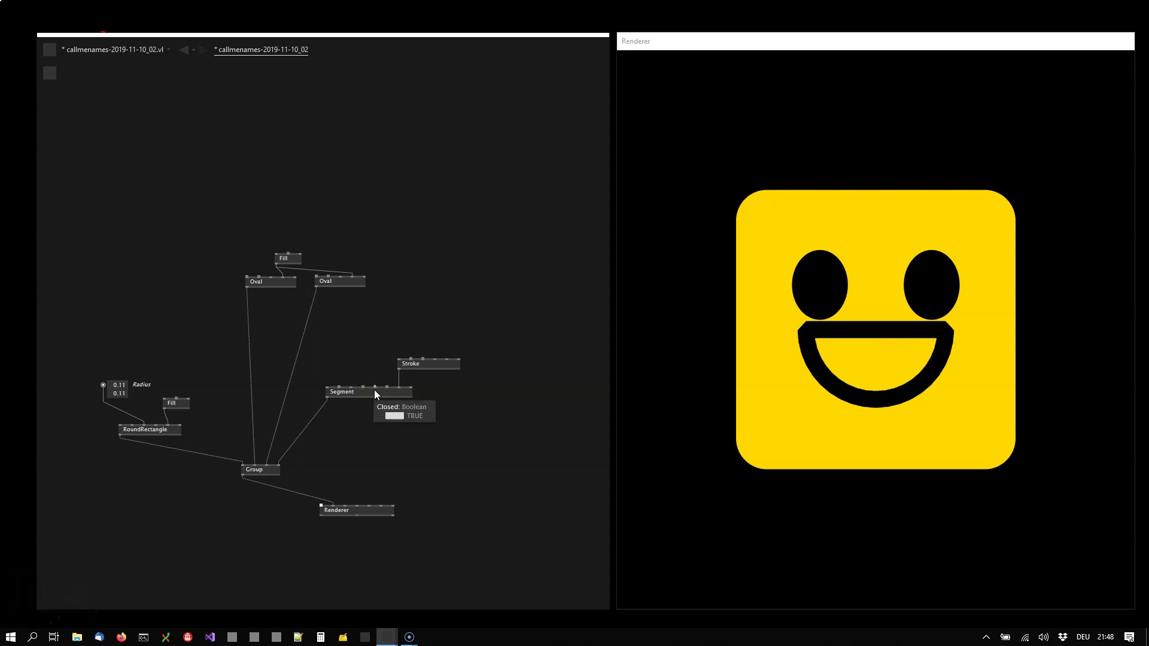
# Step: Set the mouth Segment's Closed to false and adjust its sweep into a flat line
pyautogui.click(379, 395)
pyautogui.moveTo(378, 395); pyautogui.dragTo(811, 338)
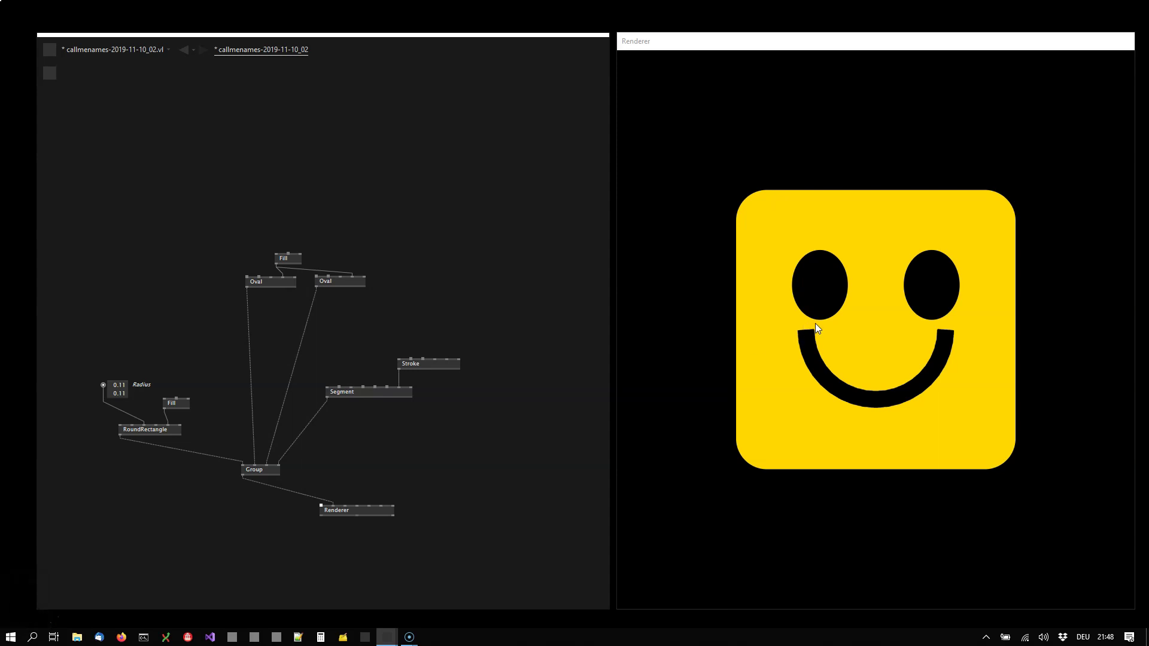
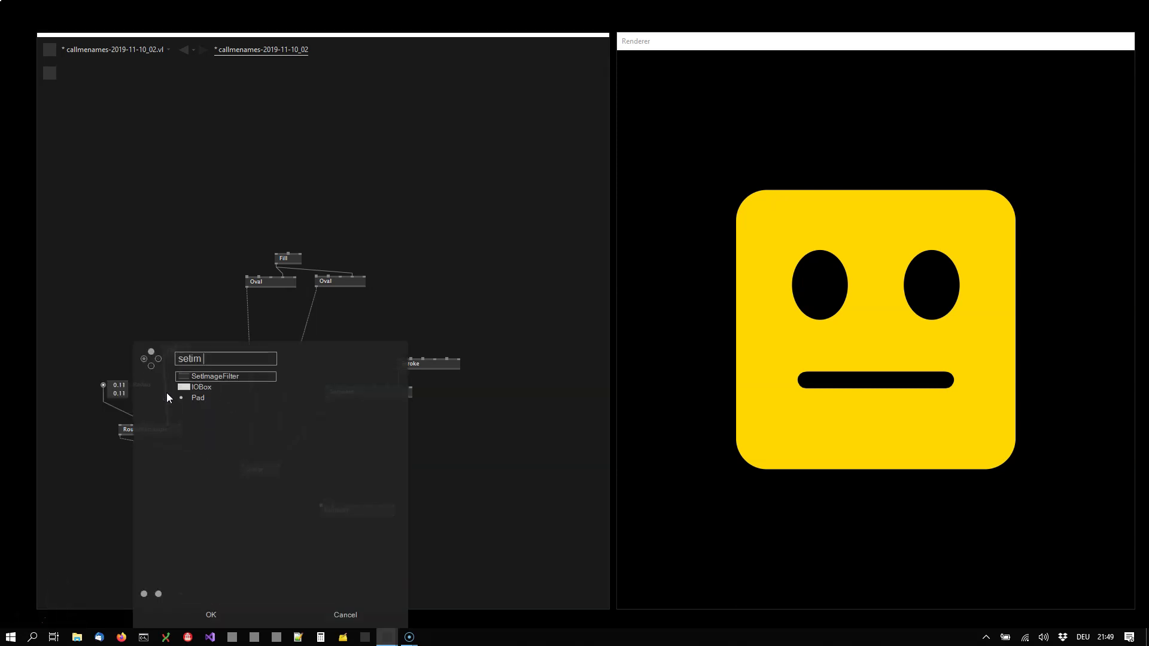
# Step: Add a SetImageFilter with DropShadow to the square's Fill and show the Renderer's background colour
pyautogui.moveTo(221, 384); pyautogui.dragTo(237, 377)
pyautogui.moveTo(237, 377); pyautogui.dragTo(816, 437)
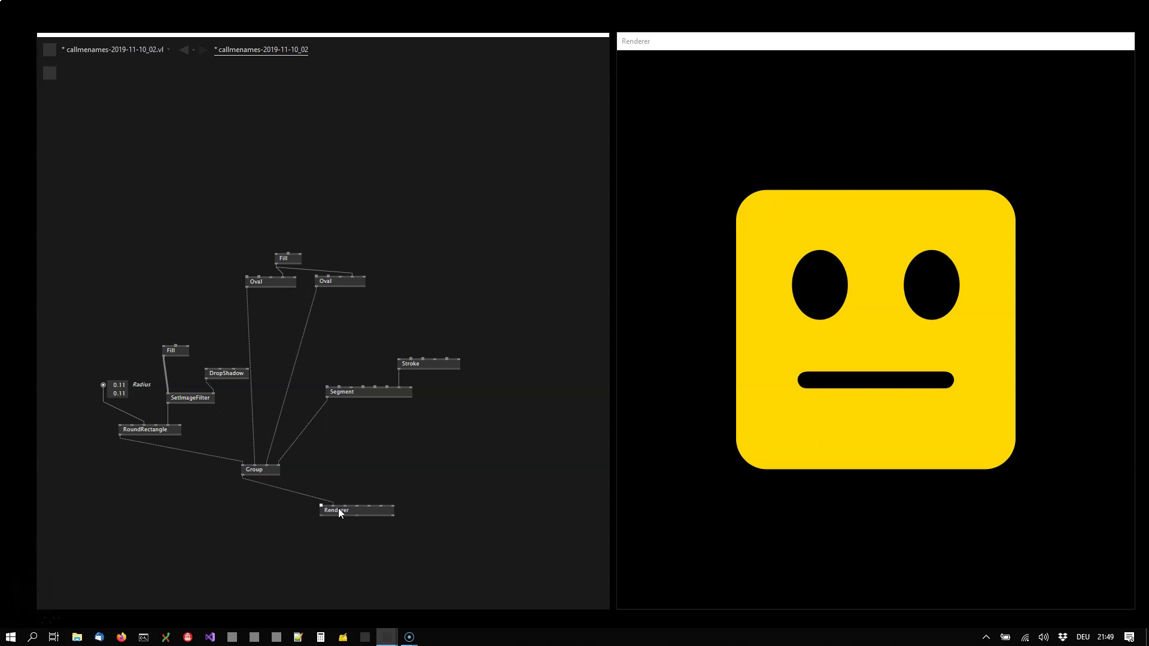
pyautogui.moveTo(303, 532); pyautogui.dragTo(267, 533)
pyautogui.middleClick(267, 533)
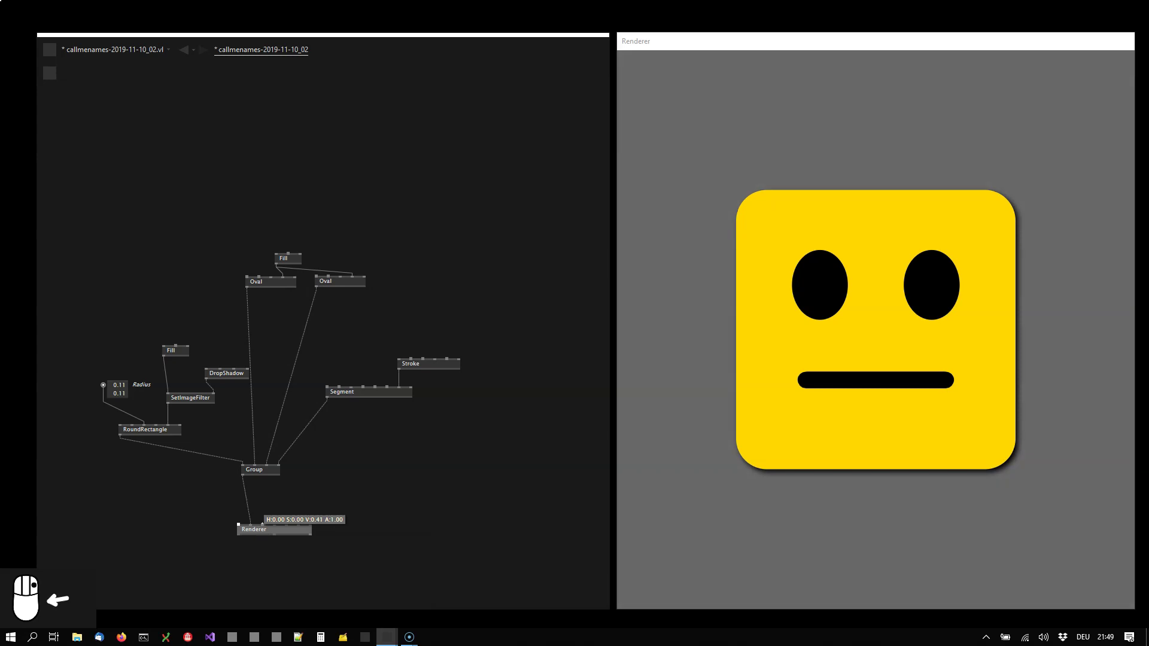
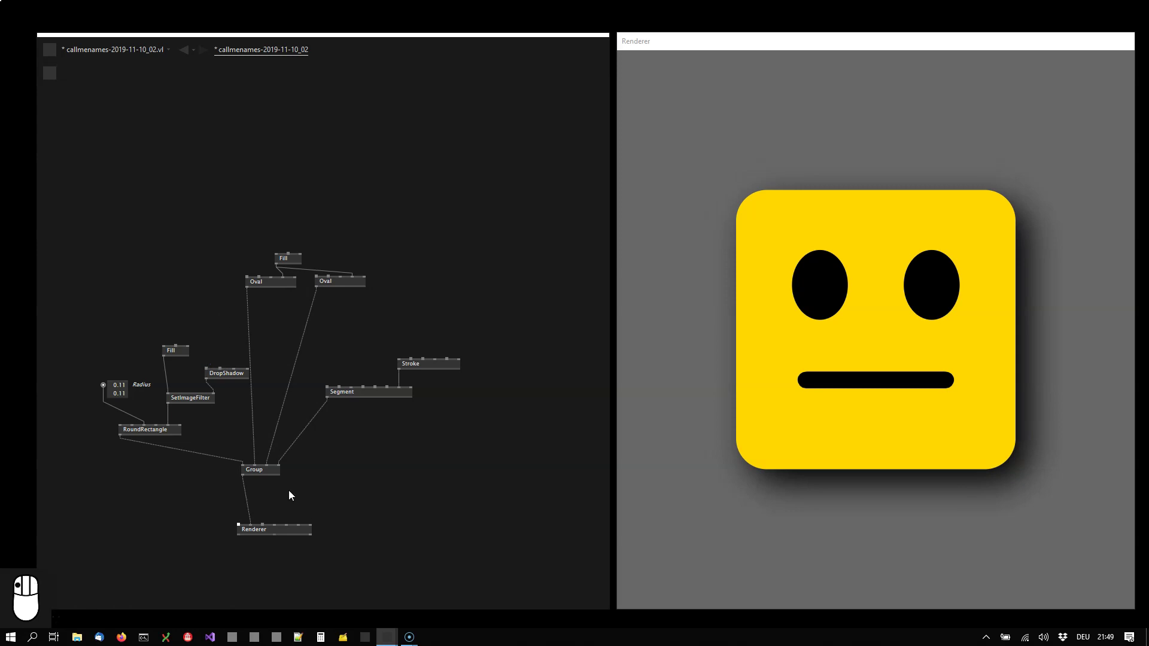
# Step: Add a second RoundRectangle sharing the Radius and connect it into the Group
pyautogui.moveTo(273, 472); pyautogui.dragTo(305, 503)
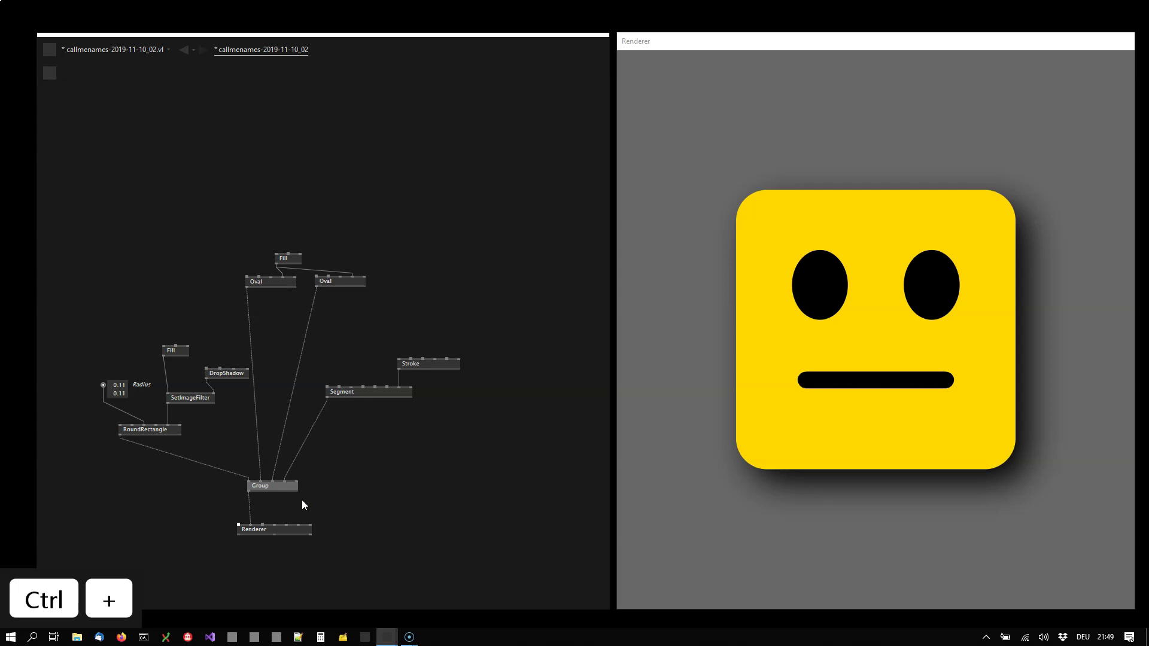
pyautogui.scroll(3)
pyautogui.moveTo(309, 466); pyautogui.dragTo(347, 410)
pyautogui.moveTo(348, 408); pyautogui.dragTo(332, 477)
pyautogui.moveTo(332, 476); pyautogui.dragTo(404, 444)
pyautogui.moveTo(403, 440); pyautogui.dragTo(401, 440)
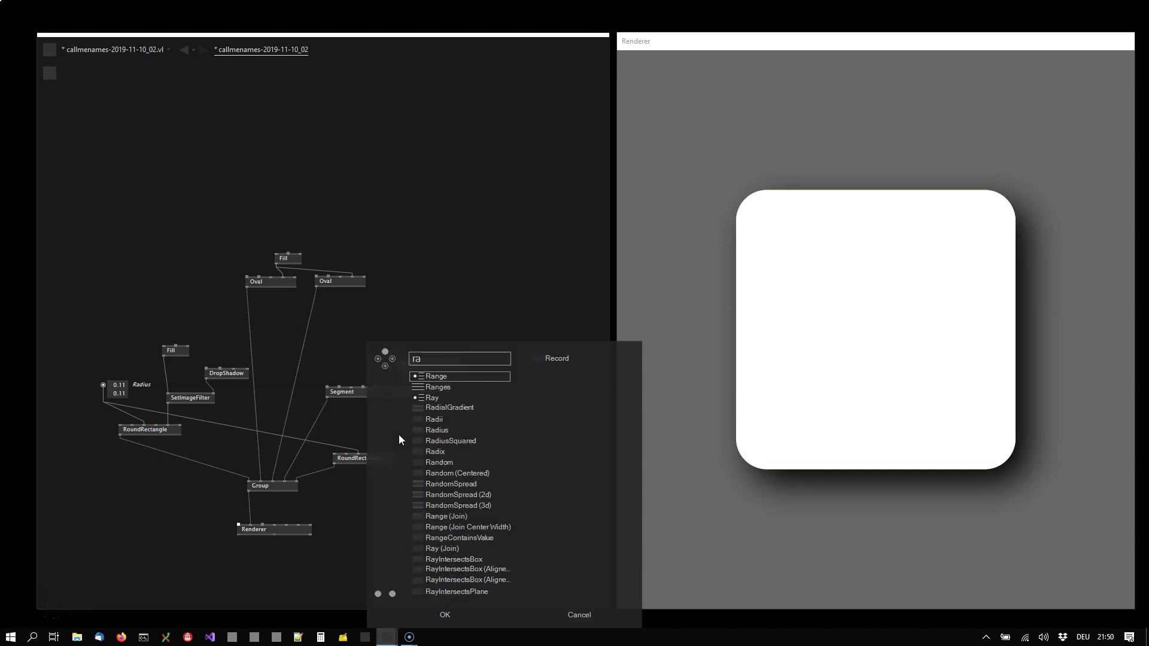
# Step: Add a RadialGradient feeding a SetShader on the second rounded square
pyautogui.moveTo(472, 380); pyautogui.dragTo(428, 450)
pyautogui.moveTo(442, 442); pyautogui.dragTo(394, 441)
pyautogui.click(395, 441)
pyautogui.press('Up')
pyautogui.rightClick(395, 441)
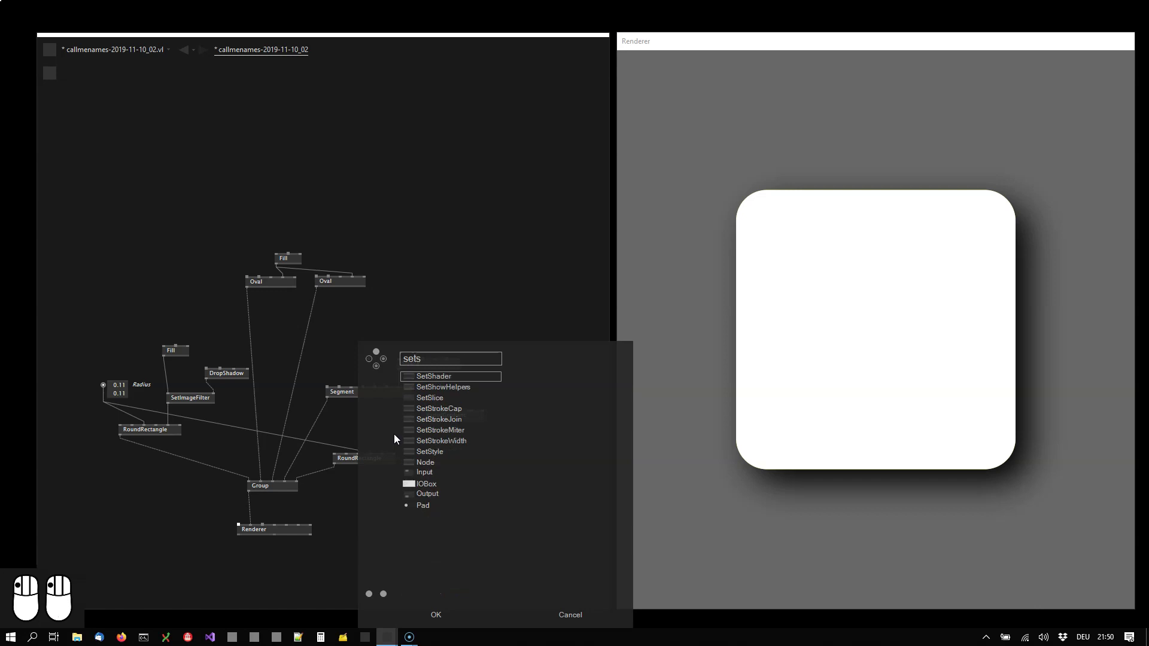
pyautogui.press('Up')
pyautogui.rightClick(461, 384)
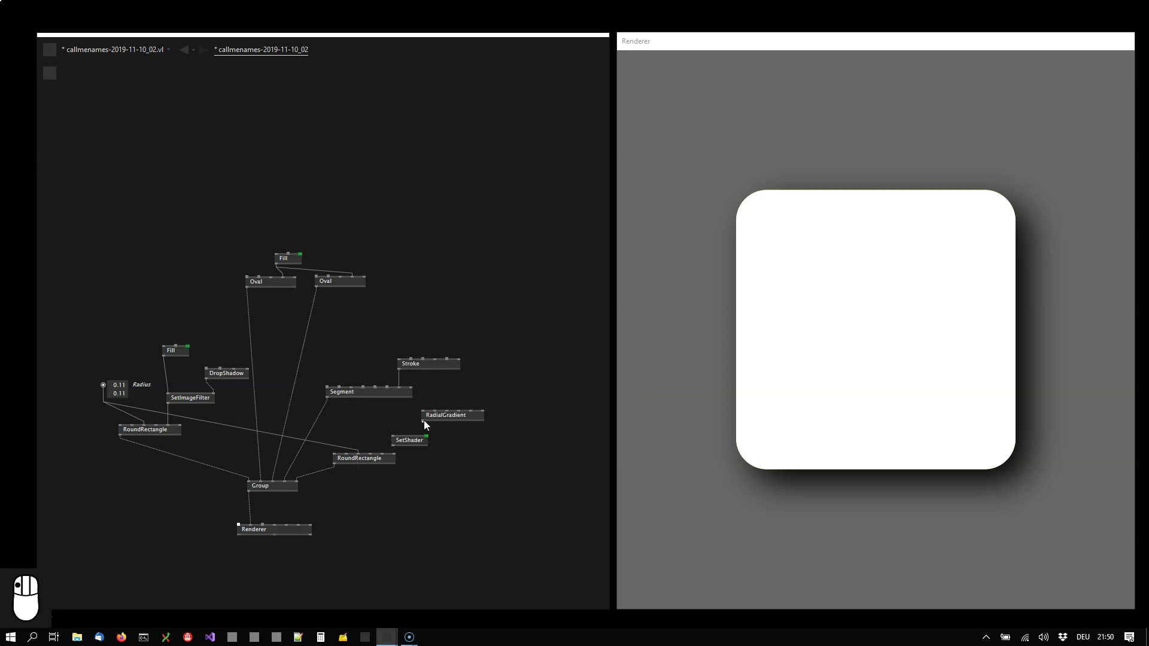
pyautogui.press('Up')
pyautogui.moveTo(427, 445); pyautogui.dragTo(451, 417)
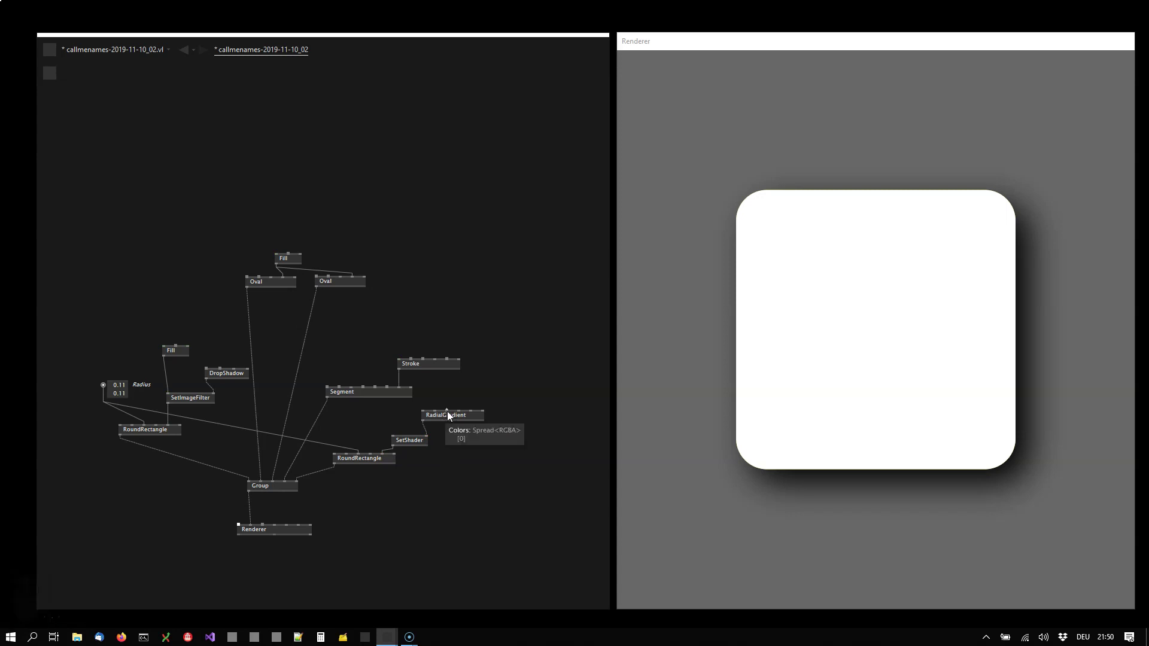
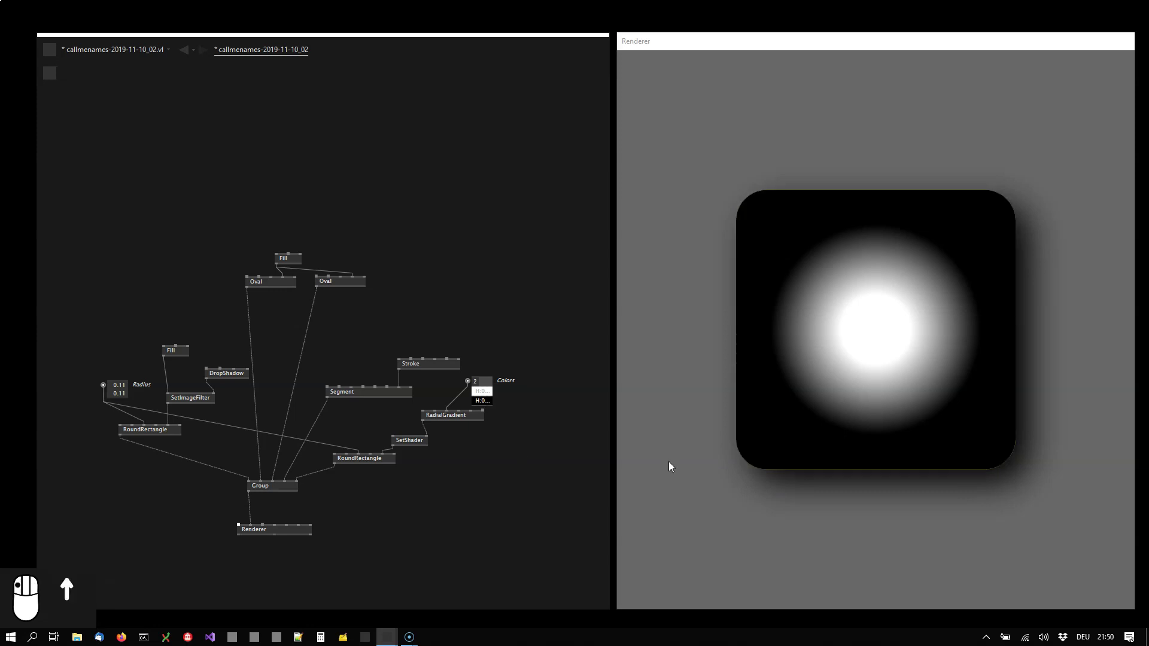
# Step: Show the white and black gradient colours, raise Radius to about 1 and set Center to -0.35, -0.35
pyautogui.moveTo(496, 392); pyautogui.dragTo(430, 418)
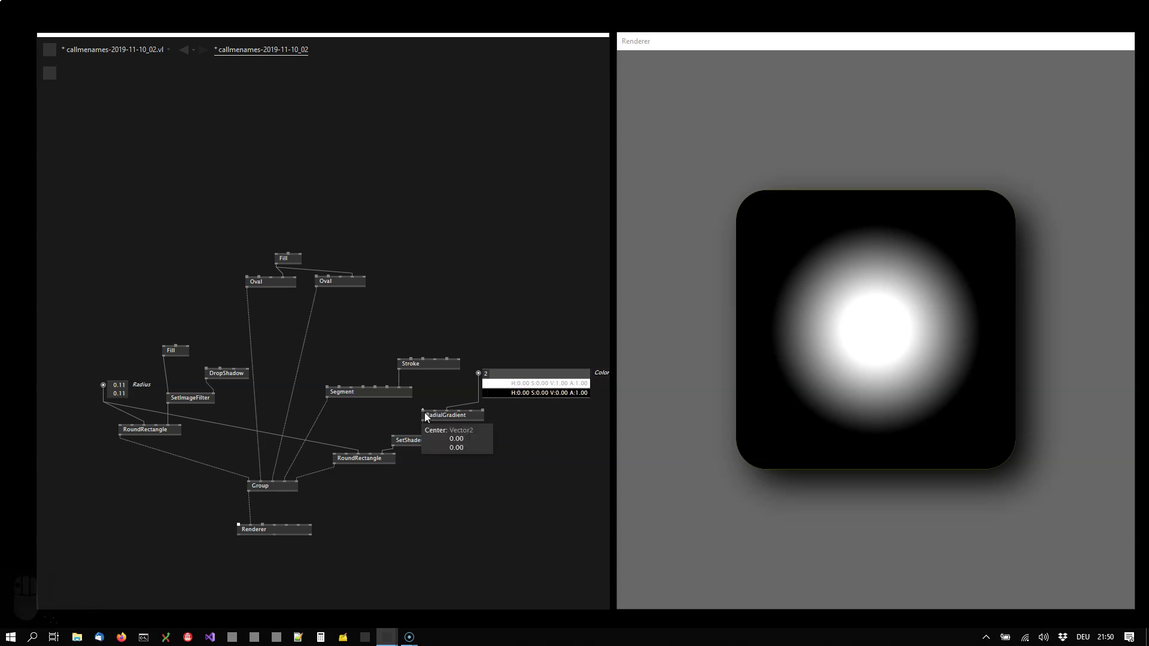
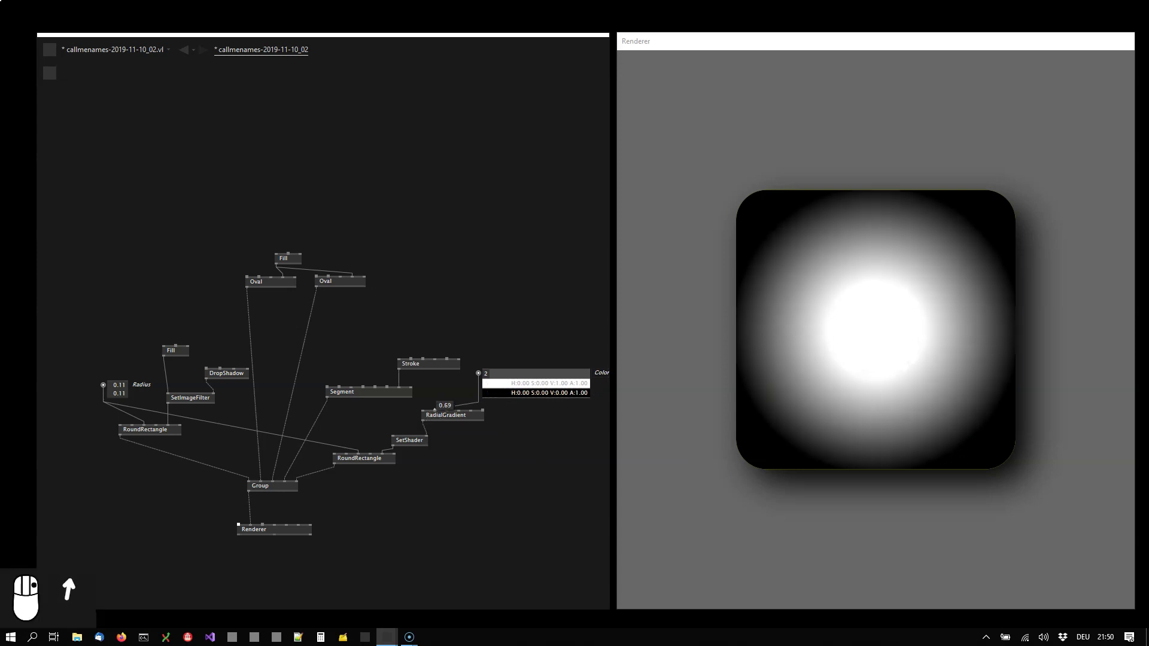
pyautogui.scroll(3)
pyautogui.scroll(-3)
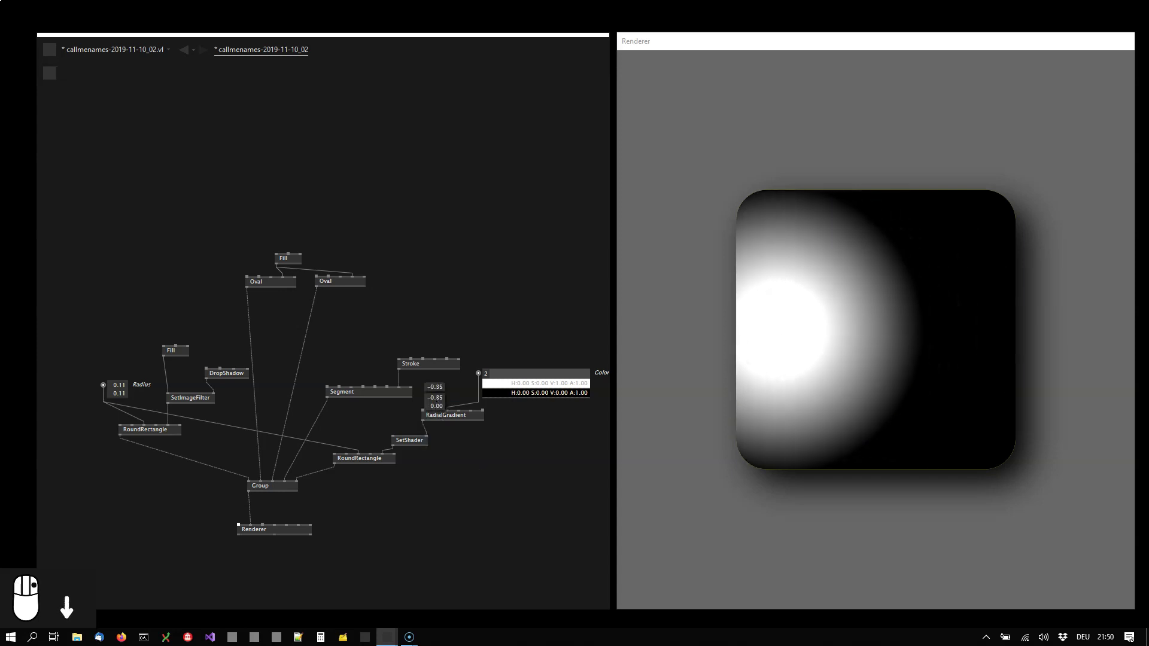
pyautogui.scroll(-3)
pyautogui.moveTo(470, 398); pyautogui.dragTo(445, 411)
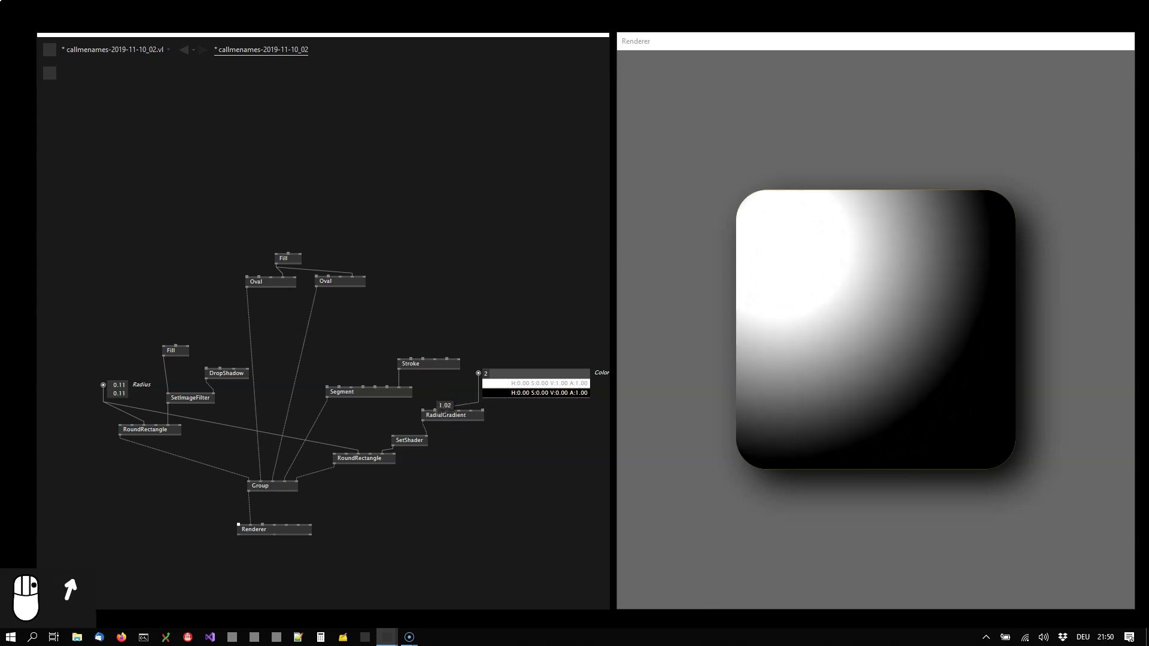
pyautogui.moveTo(433, 407); pyautogui.dragTo(426, 418)
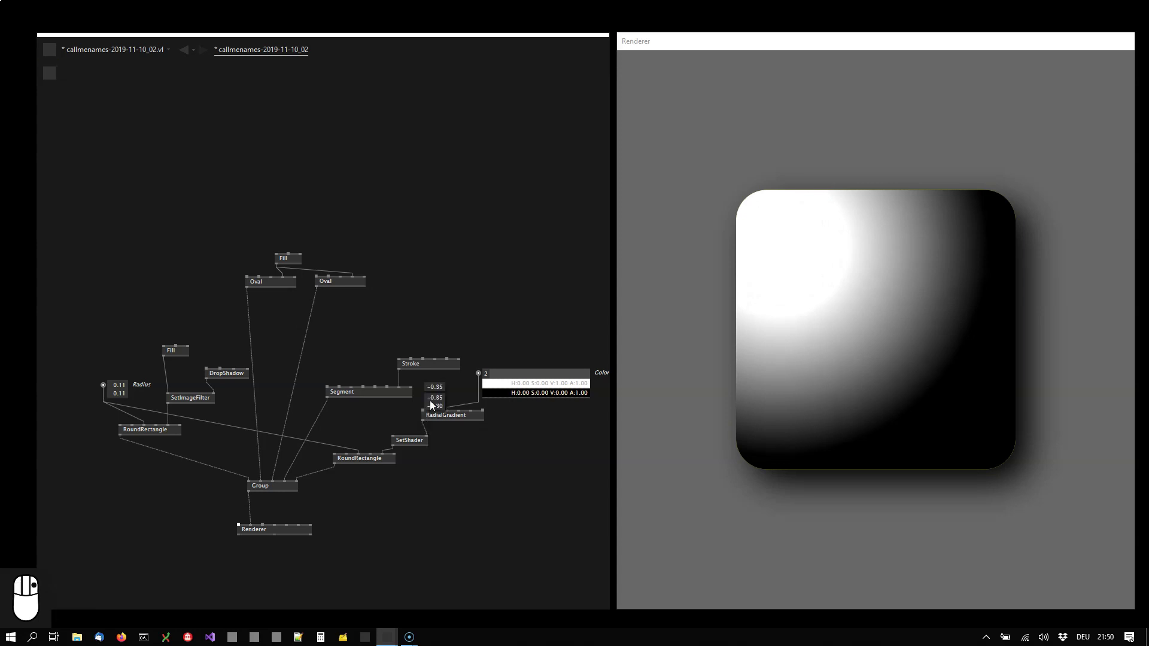
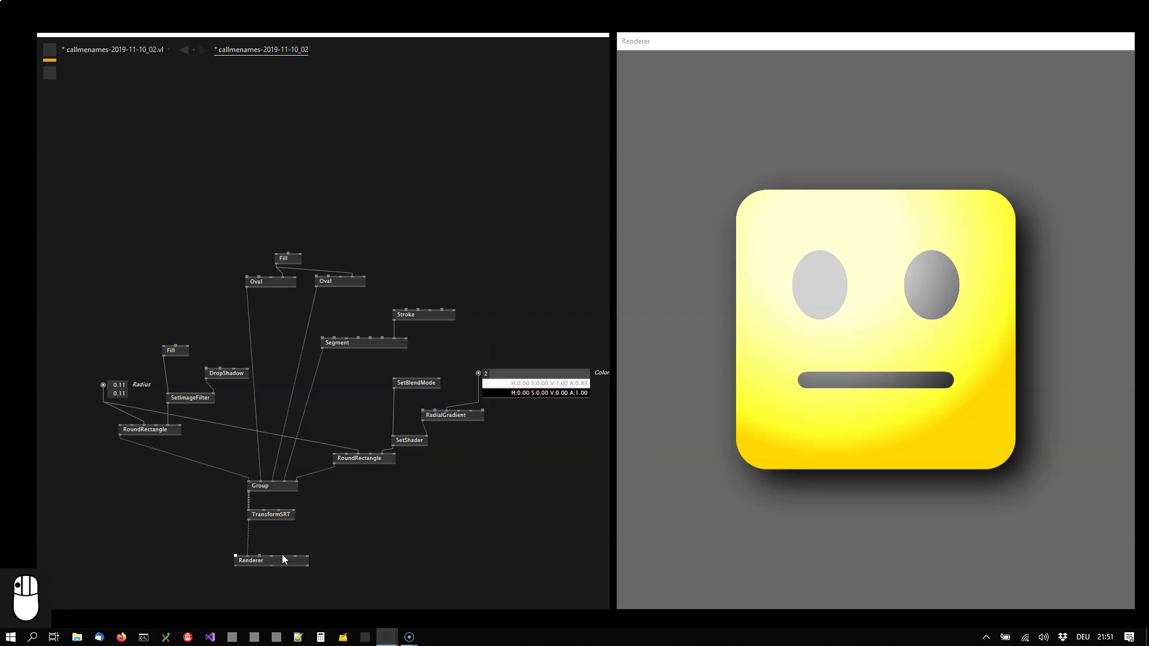
# Step: Drag the TransformSRT Rotation to about 0.20 to tilt the whole face
pyautogui.moveTo(270, 534); pyautogui.dragTo(284, 538)
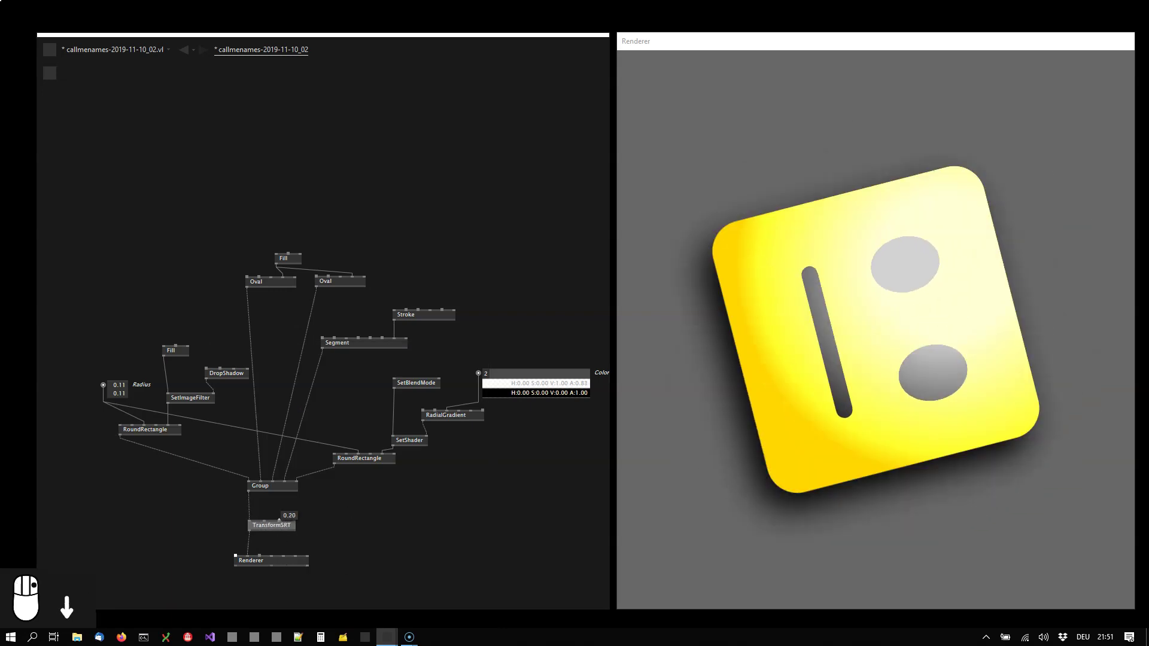